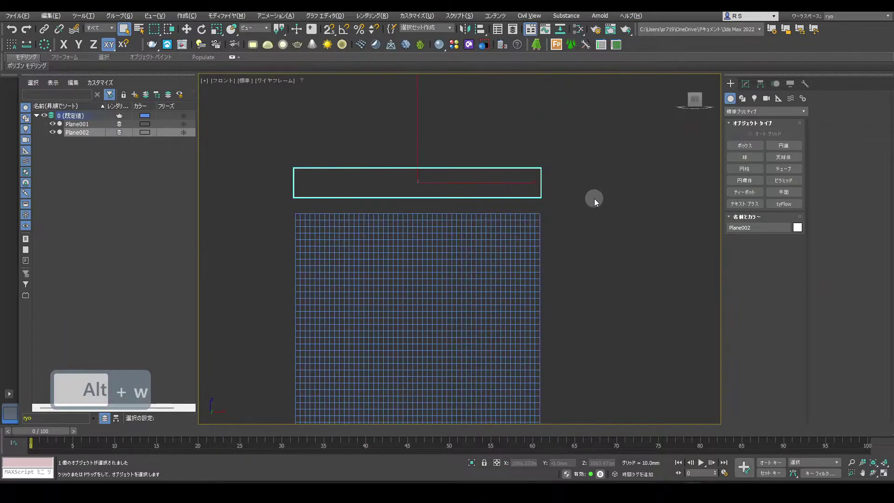
# Shift-move the curtain and rail planes together to clone them as spares.
pyautogui.moveTo(589, 237); pyautogui.dragTo(589, 237)
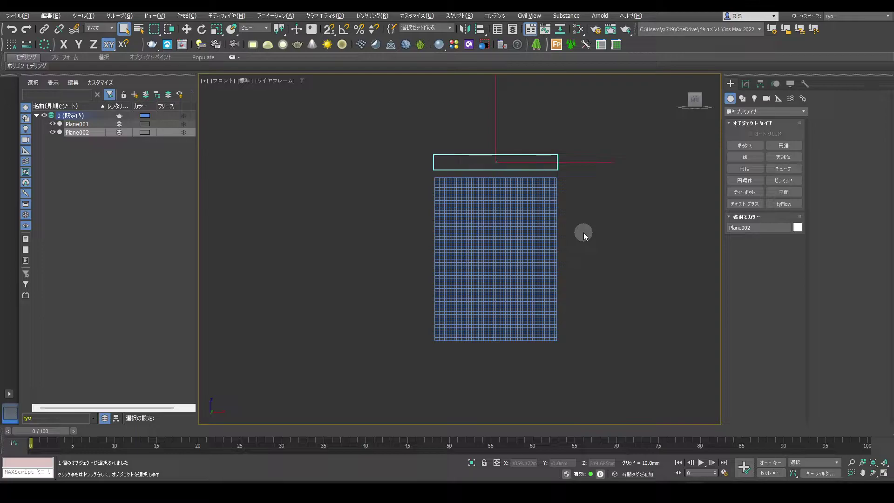
pyautogui.click(532, 137)
pyautogui.press('w')
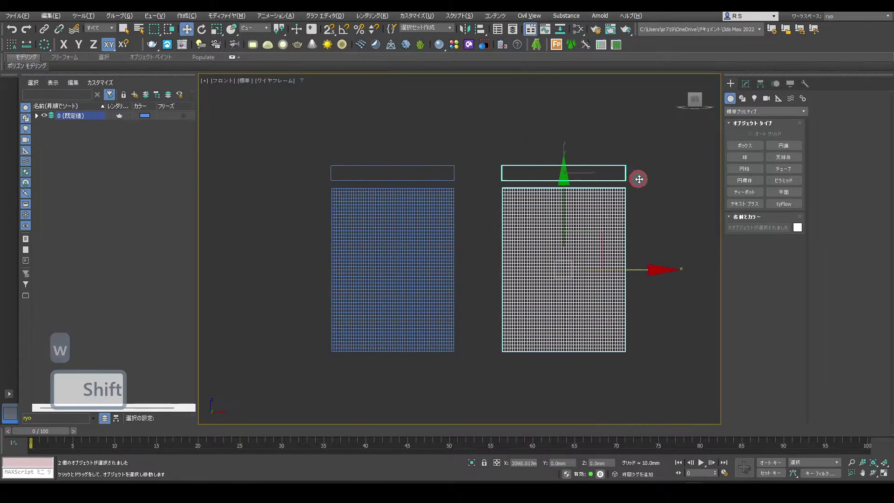
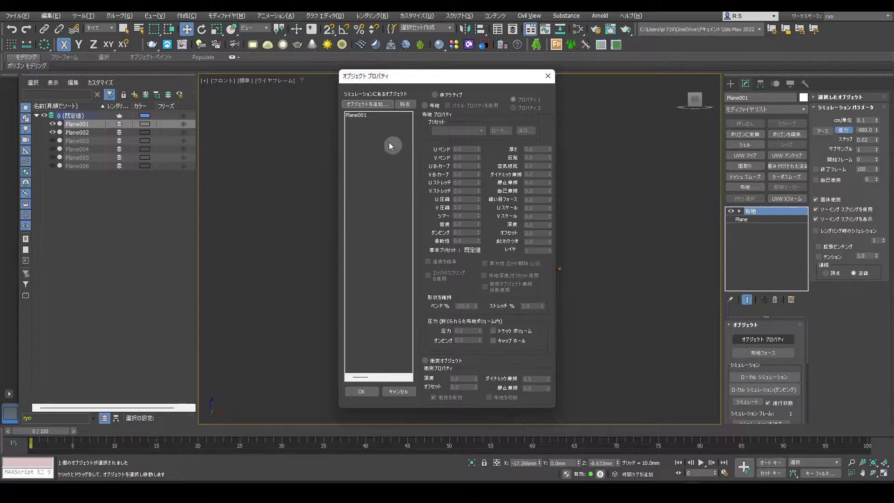
# In Cloth Object Properties set Plane001 as Cloth with a fabric preset and confirm.
pyautogui.moveTo(369, 127); pyautogui.dragTo(427, 109)
pyautogui.moveTo(427, 111); pyautogui.dragTo(483, 123)
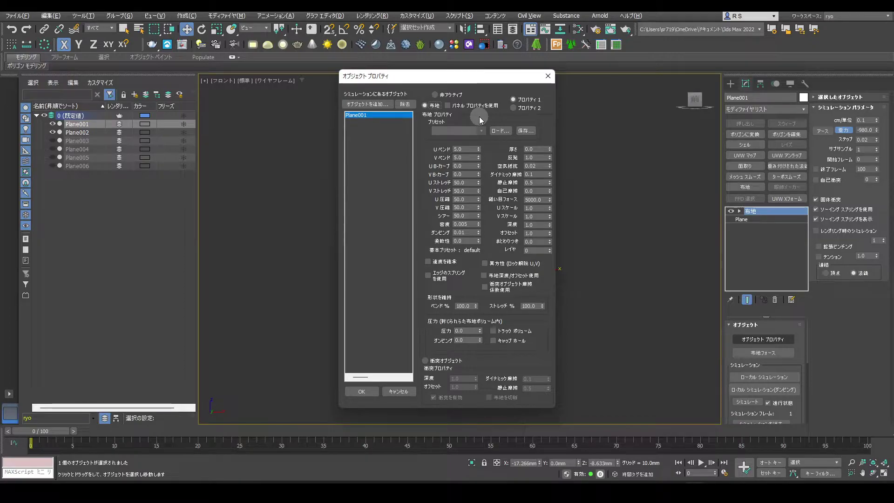
pyautogui.moveTo(484, 137); pyautogui.dragTo(453, 169)
pyautogui.click(452, 203)
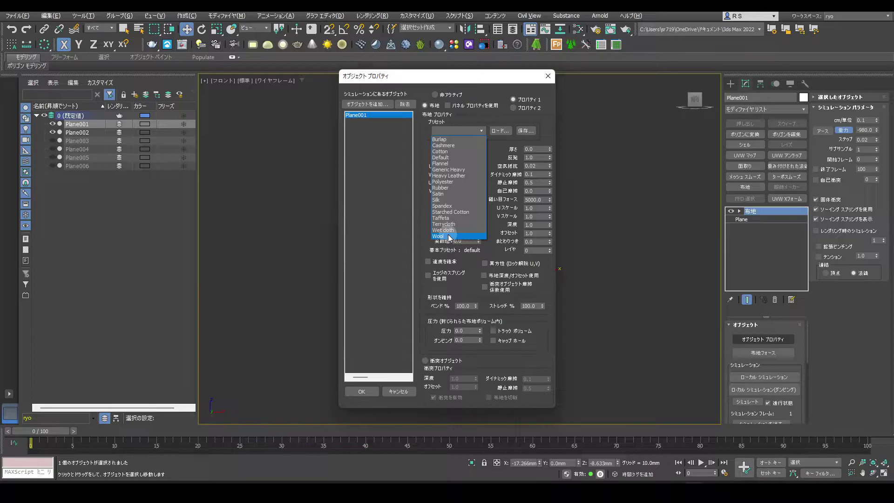
pyautogui.moveTo(377, 206); pyautogui.dragTo(373, 397)
pyautogui.moveTo(372, 397); pyautogui.dragTo(426, 372)
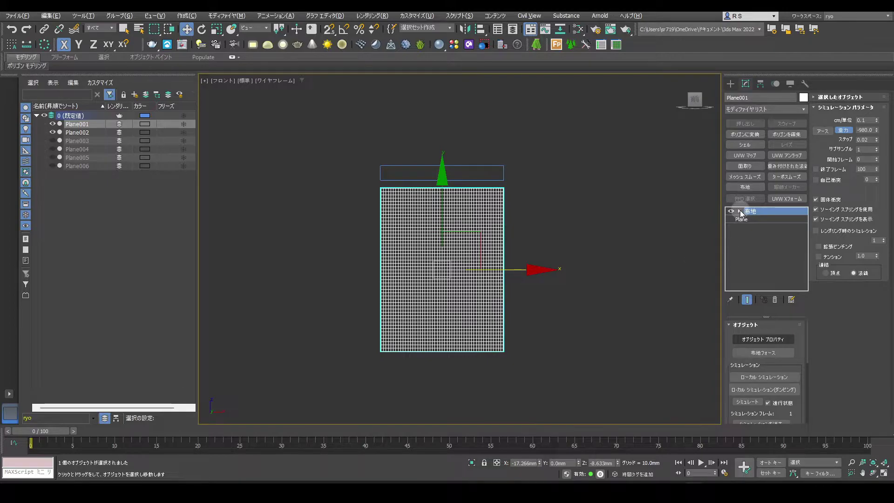
# In the Cloth Group sub-object, select a spaced set of vertices along the curtain's top edge.
pyautogui.click(744, 216)
pyautogui.click(763, 224)
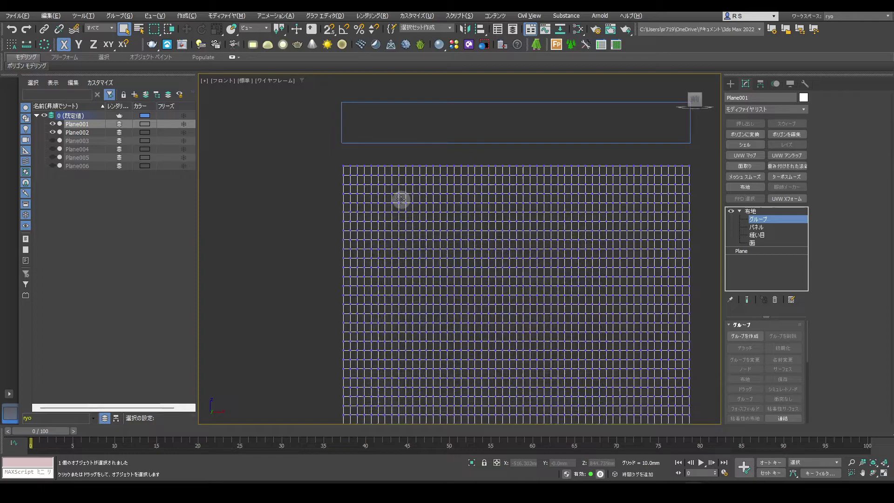
pyautogui.click(351, 202)
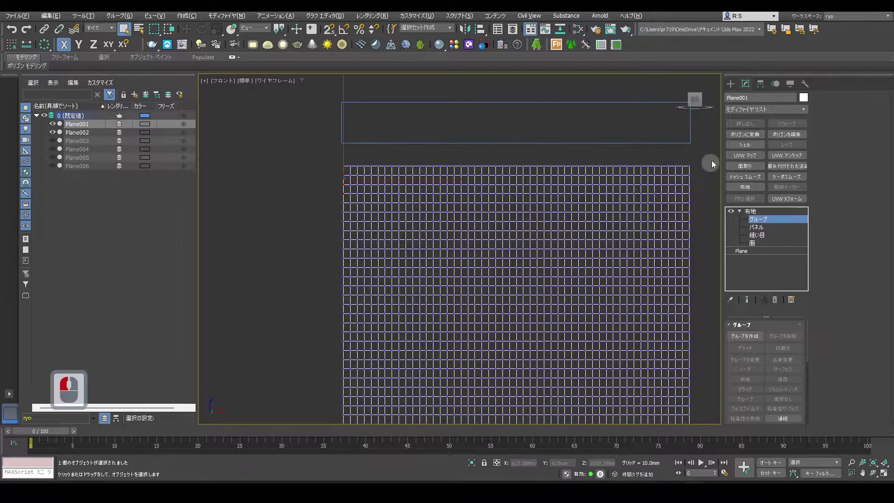
pyautogui.click(689, 203)
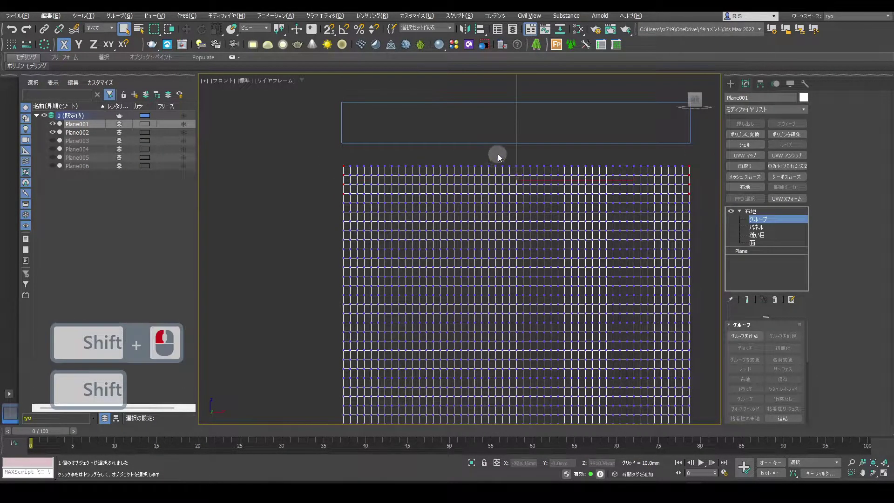
pyautogui.click(521, 203)
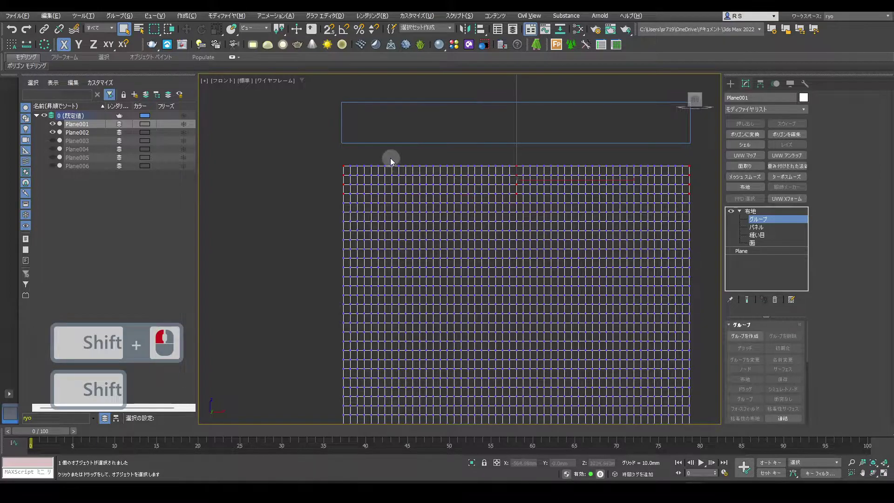
pyautogui.click(406, 196)
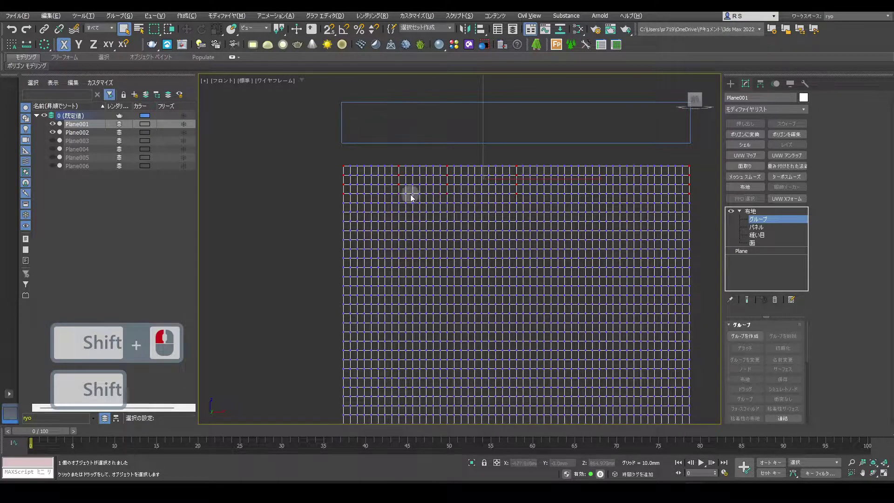
pyautogui.click(397, 194)
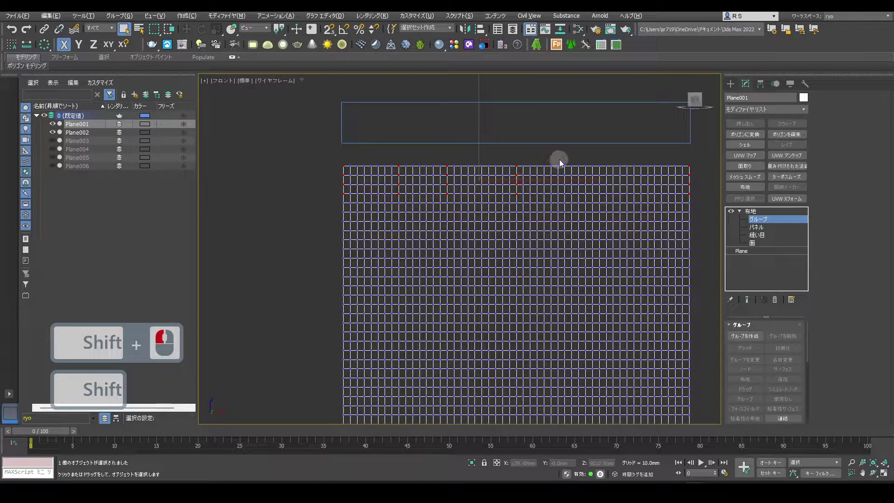
pyautogui.click(578, 202)
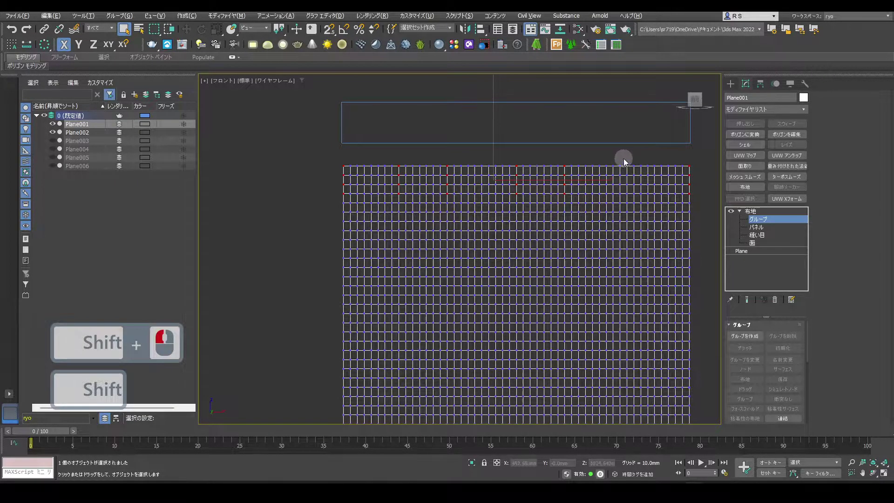
pyautogui.click(620, 203)
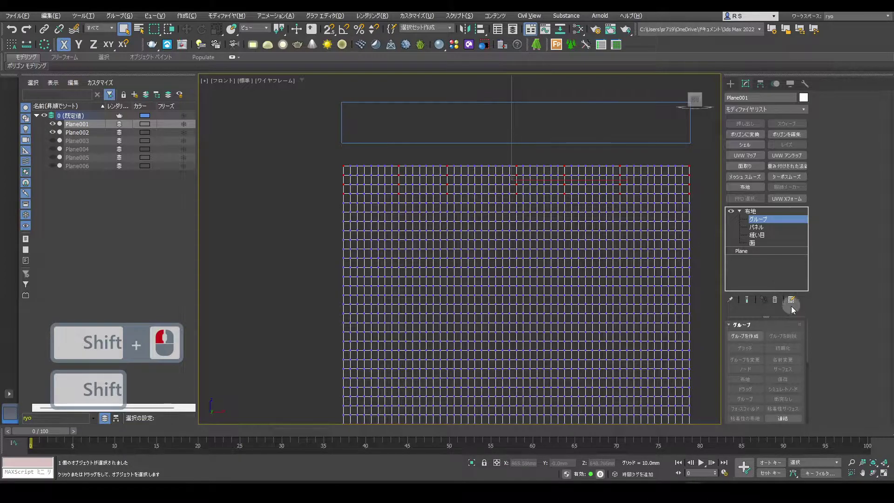
# Make the selected top-edge vertices into Group001 and select it in the group list.
pyautogui.click(757, 341)
pyautogui.click(425, 262)
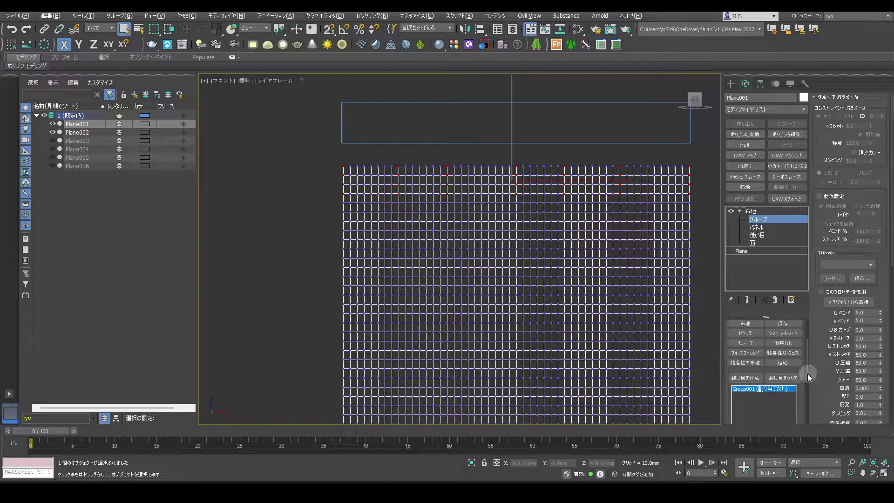
# Constrain Group001 to Plane002 with a Node constraint, leave the sub-object level and select the rail.
pyautogui.click(812, 363)
pyautogui.click(758, 369)
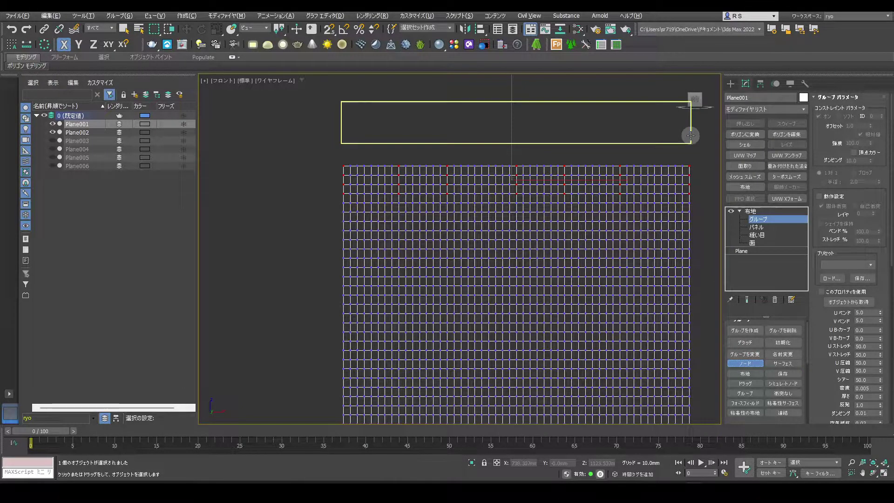
pyautogui.moveTo(705, 211); pyautogui.dragTo(772, 374)
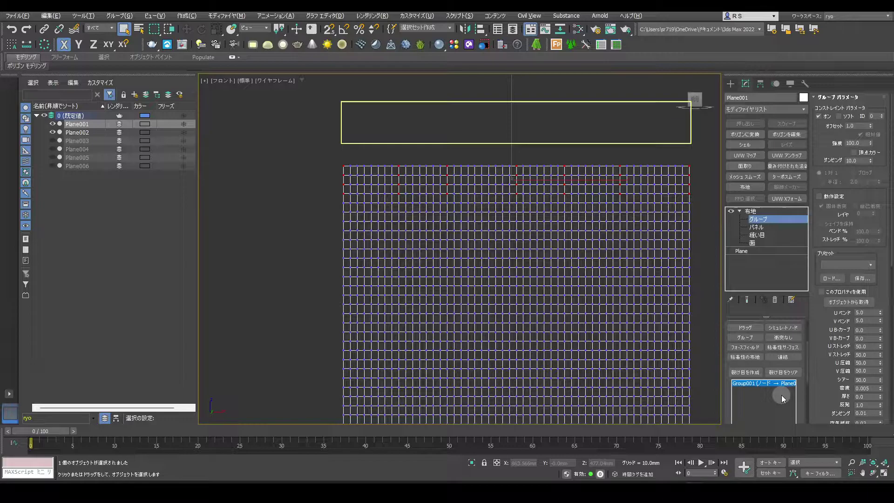
pyautogui.click(752, 215)
pyautogui.click(560, 177)
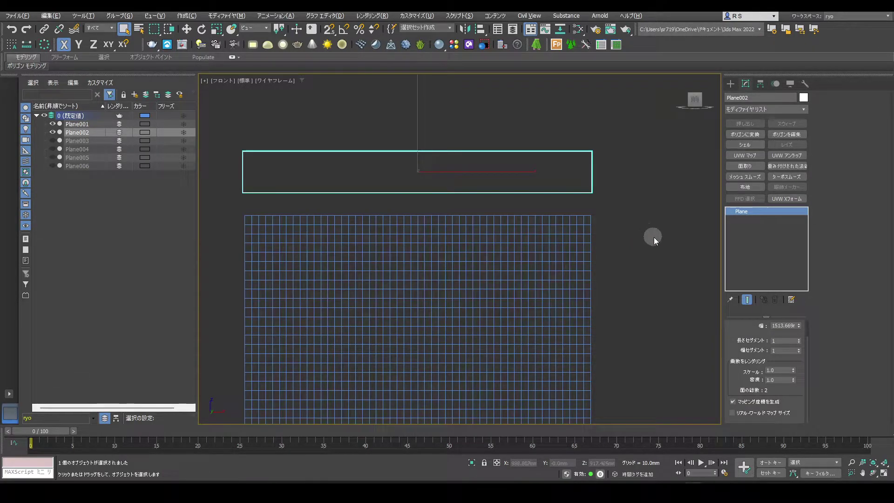
# With Auto Key on, scale the rail plane narrower along X at frame 30, then return to frame 0.
pyautogui.click(785, 468)
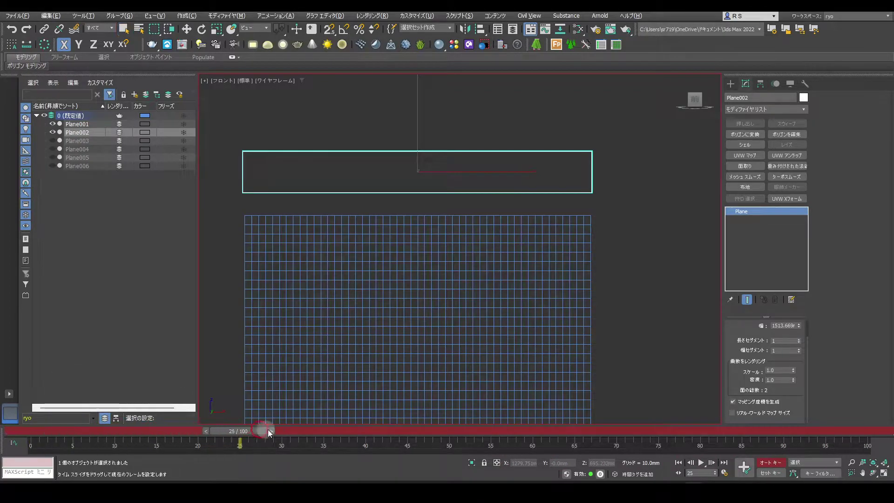
pyautogui.click(304, 435)
pyautogui.click(323, 435)
pyautogui.click(622, 156)
pyautogui.press('r')
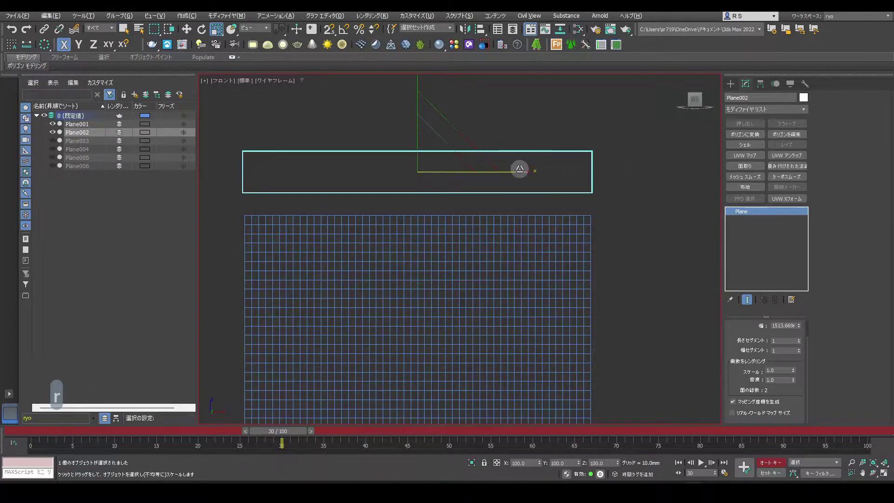
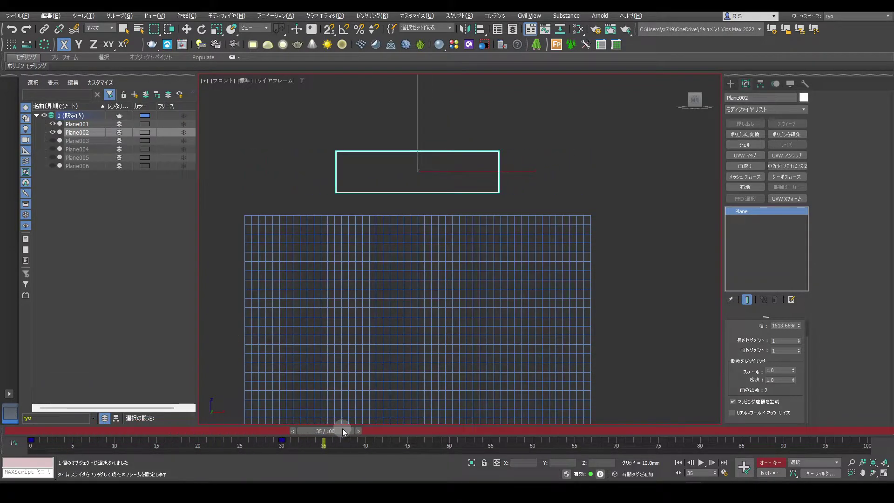
pyautogui.moveTo(39, 434); pyautogui.dragTo(782, 465)
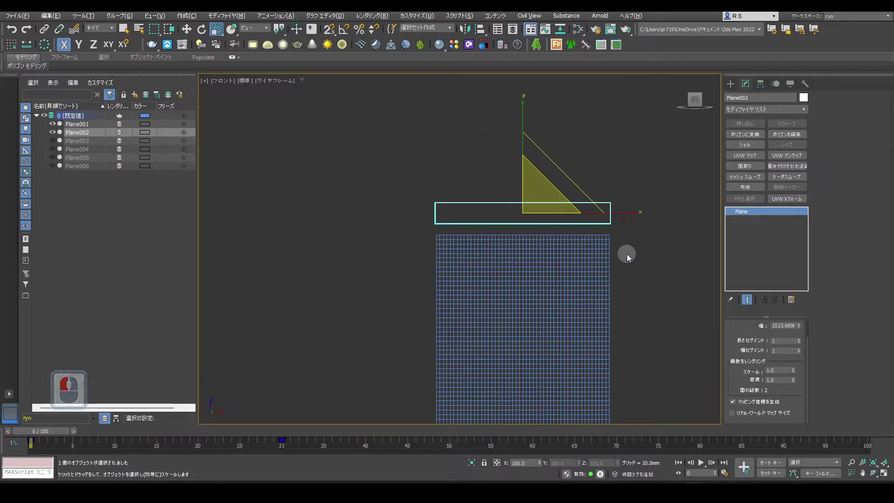
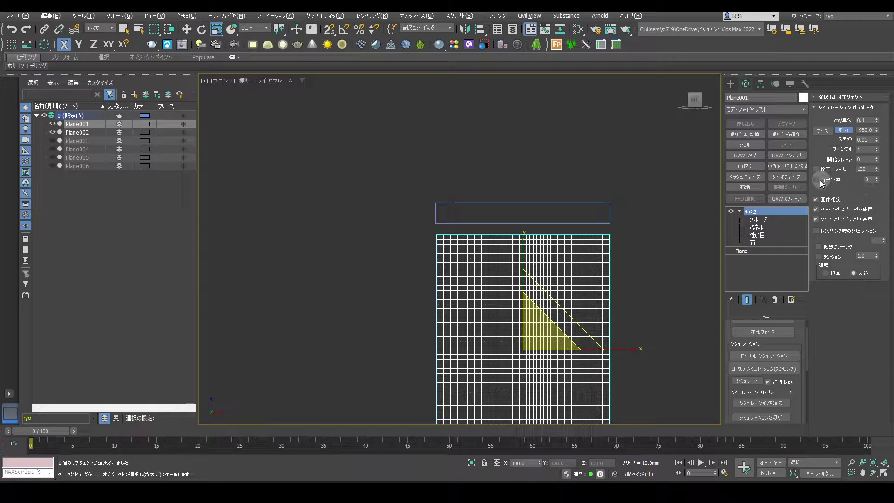
# Tick Self Collision at level 1 in the curtain's Simulation Parameters and show four viewports.
pyautogui.moveTo(819, 185); pyautogui.dragTo(880, 183)
pyautogui.moveTo(880, 183); pyautogui.dragTo(863, 196)
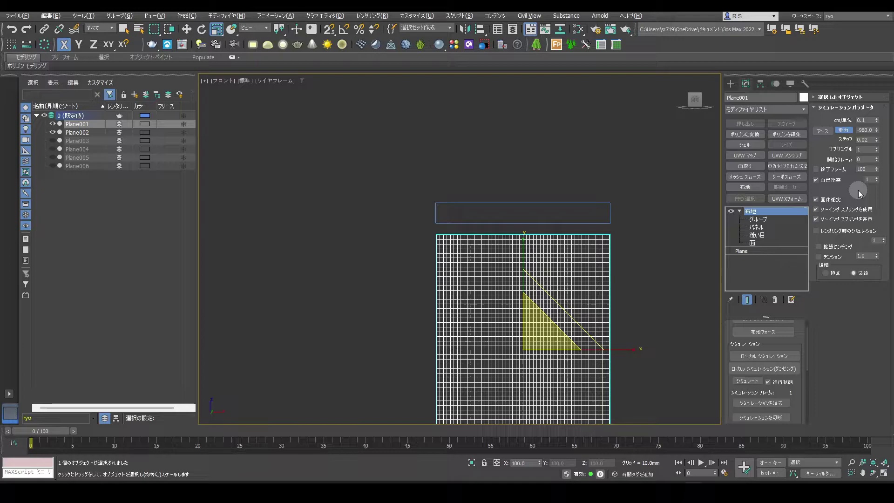
pyautogui.press('alt+w')
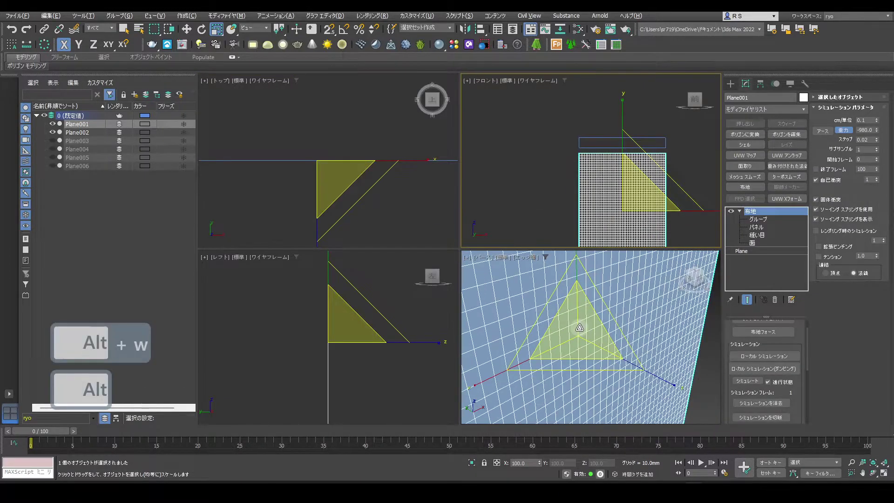
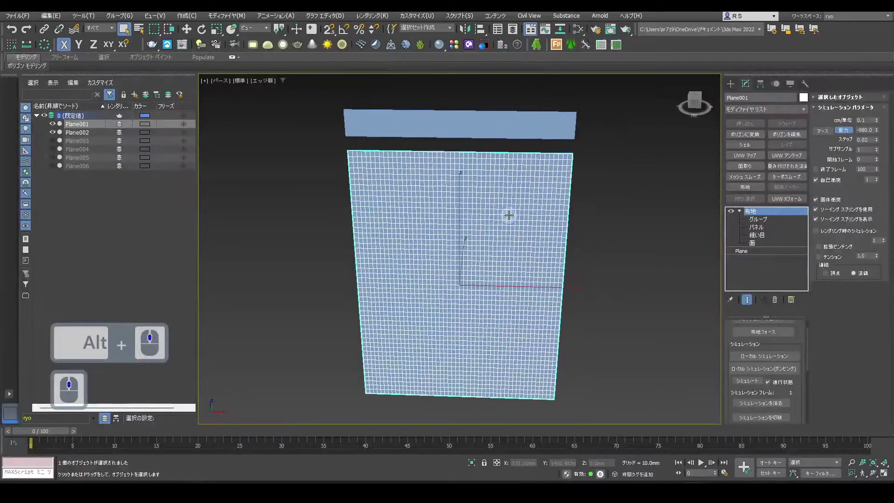
# Switch to shaded display and orbit around the simulated pleated curtain.
pyautogui.press('F4')
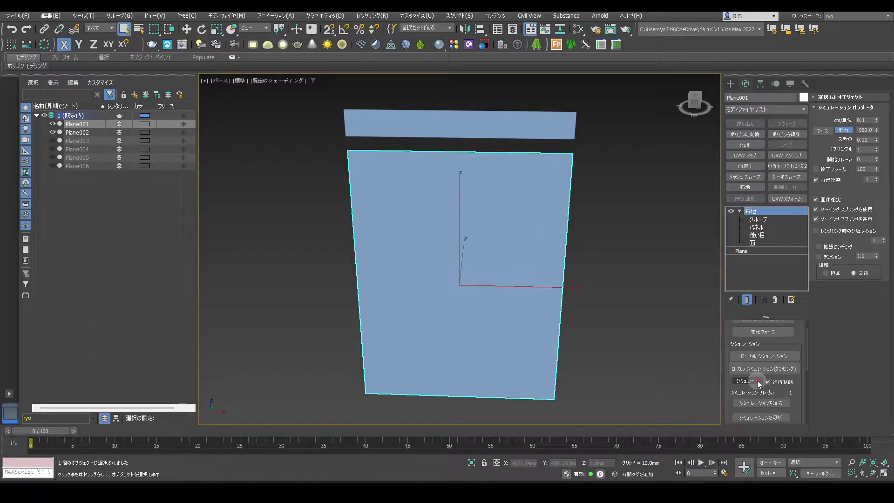
pyautogui.moveTo(761, 387); pyautogui.dragTo(675, 312)
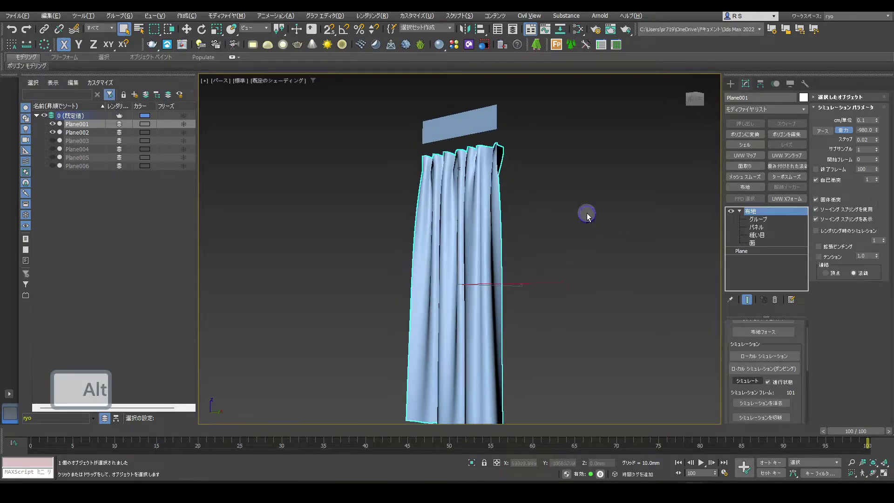
# Unhide Plane003 and Plane004 in the Scene Explorer beside the pleated curtain, then reselect Plane001.
pyautogui.middleClick(615, 233)
pyautogui.moveTo(384, 236); pyautogui.dragTo(69, 154)
pyautogui.click(57, 142)
pyautogui.click(57, 152)
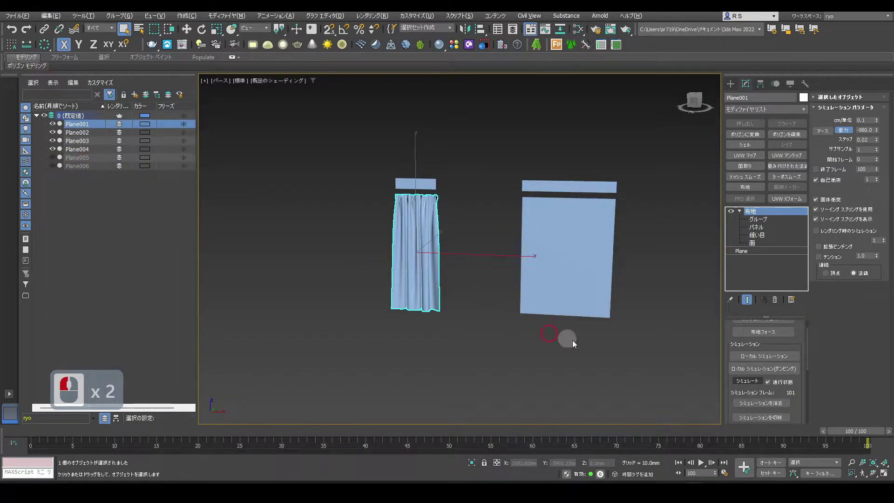
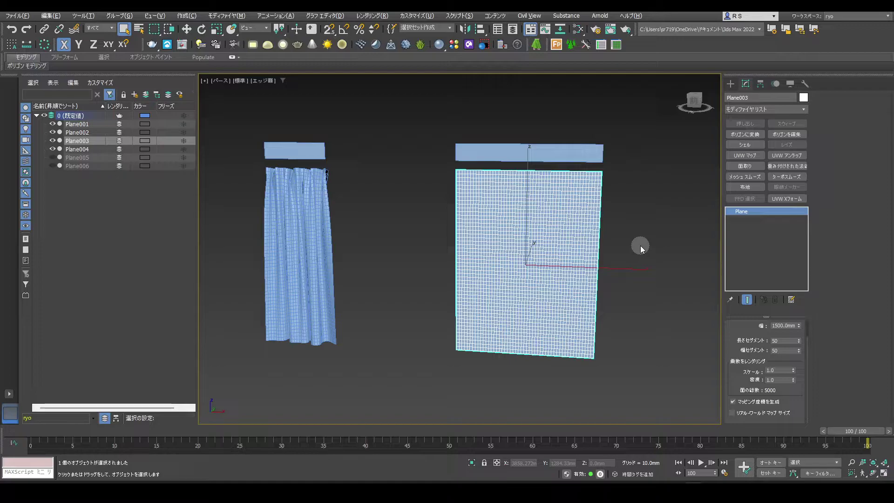
pyautogui.click(762, 219)
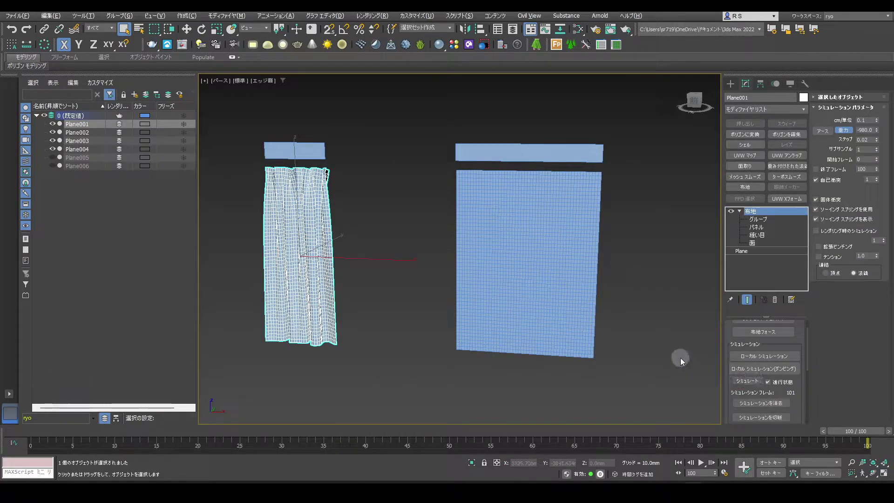
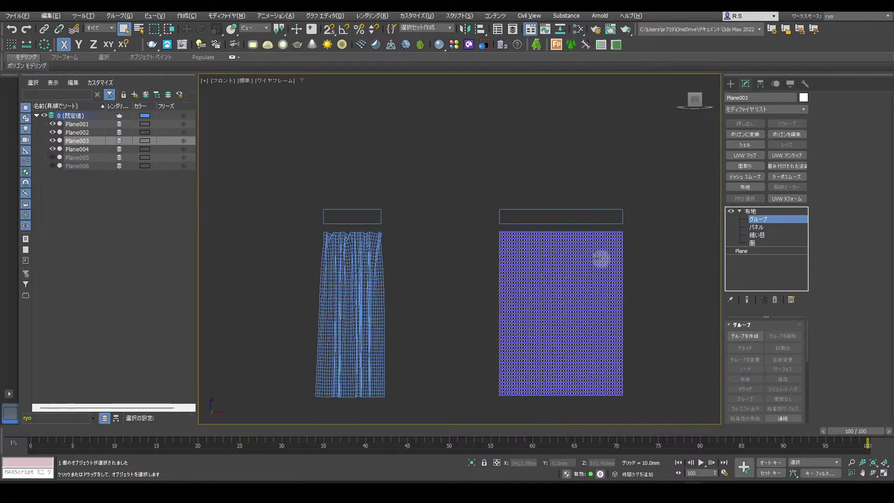
# Select the top vertex row of the spare curtain plane and make it a cloth group.
pyautogui.moveTo(682, 229); pyautogui.dragTo(656, 236)
pyautogui.doubleClick(491, 235)
pyautogui.click(571, 222)
pyautogui.click(589, 235)
pyautogui.click(748, 346)
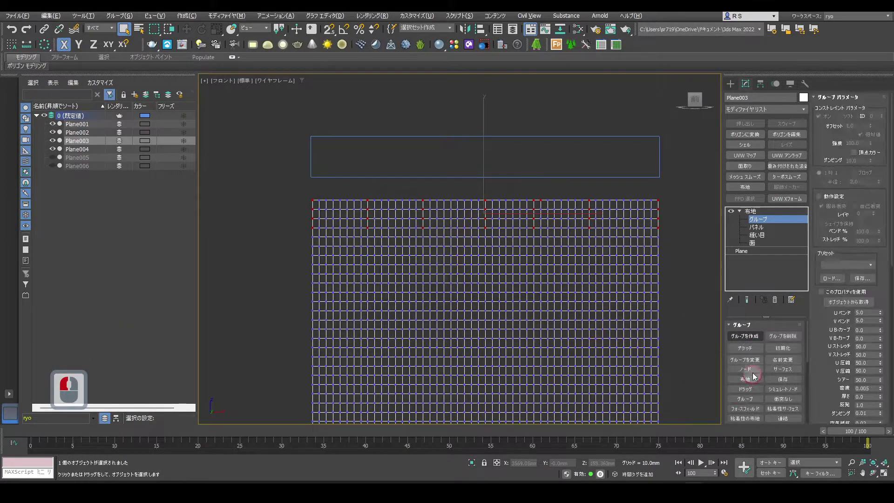
# Anchor the new group to the rail plane with a Node constraint and exit the sub-object level.
pyautogui.click(740, 356)
pyautogui.click(664, 175)
pyautogui.click(754, 213)
pyautogui.middleClick(593, 210)
pyautogui.press('alt+w')
pyautogui.press('alt+w')
# Run Simulate Local on the second cloth until it pleats, stop with Esc and orbit to check the drape.
pyautogui.press('F4')
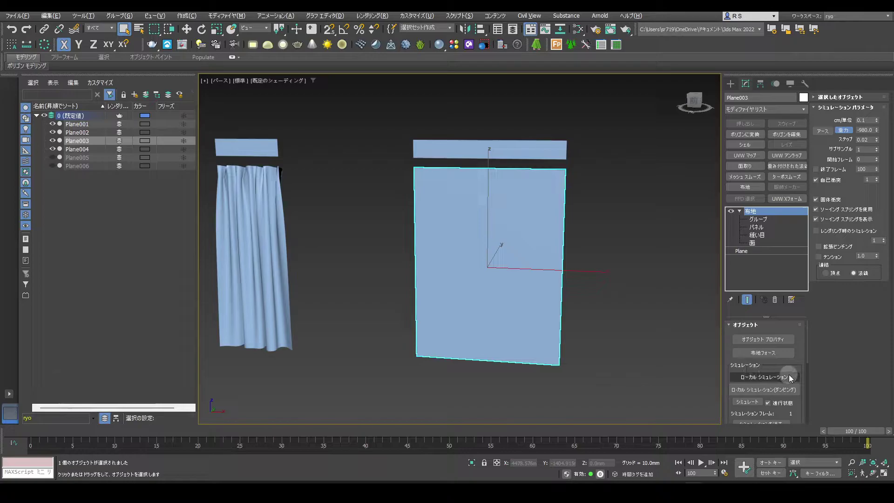
pyautogui.click(792, 378)
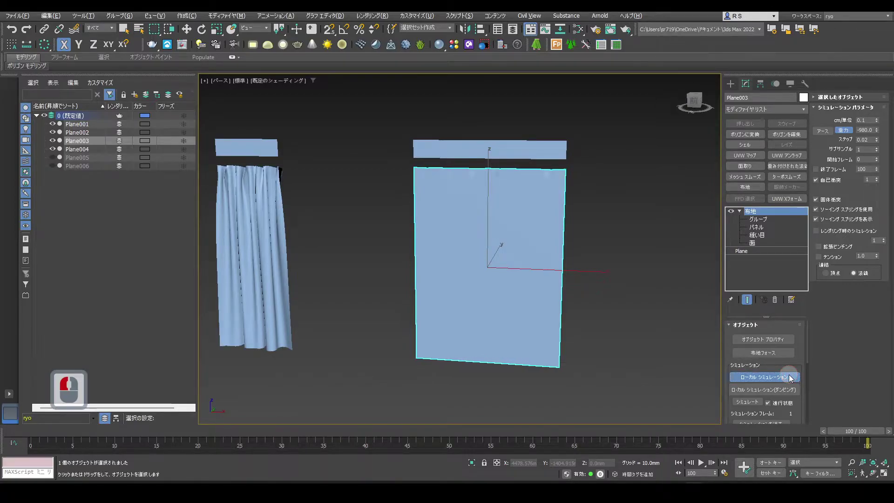
pyautogui.press('r')
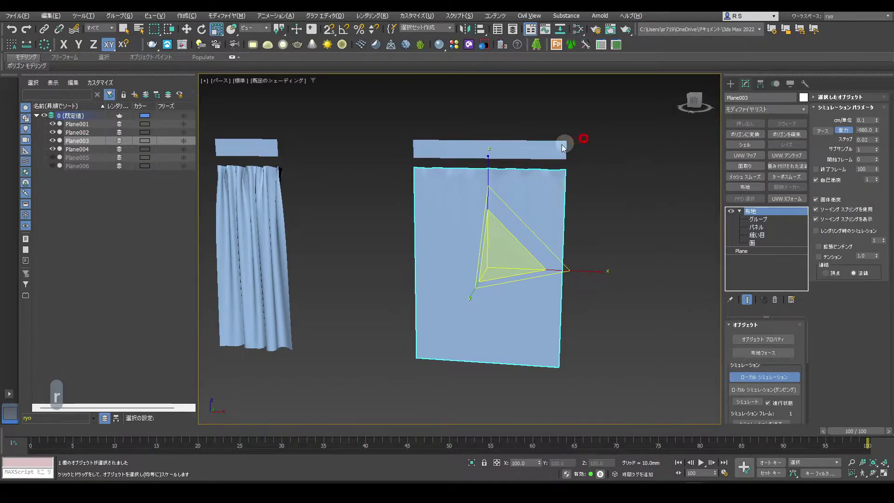
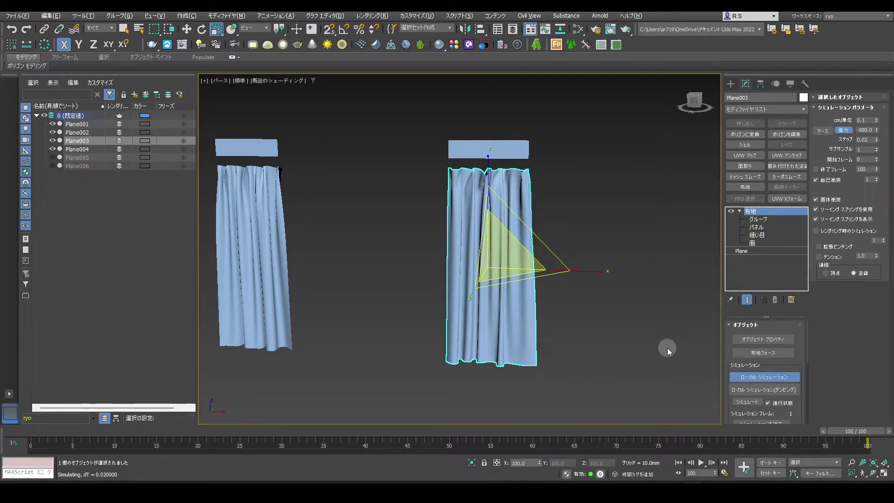
pyautogui.press('Escape')
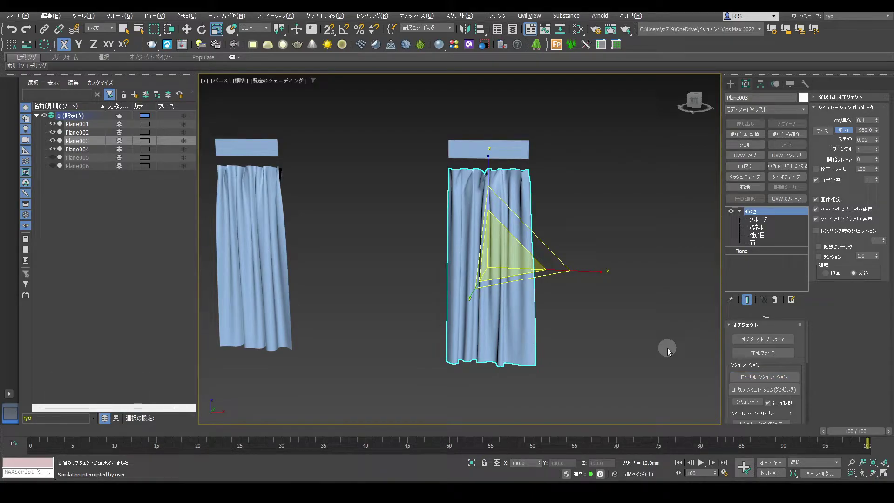
pyautogui.press('q')
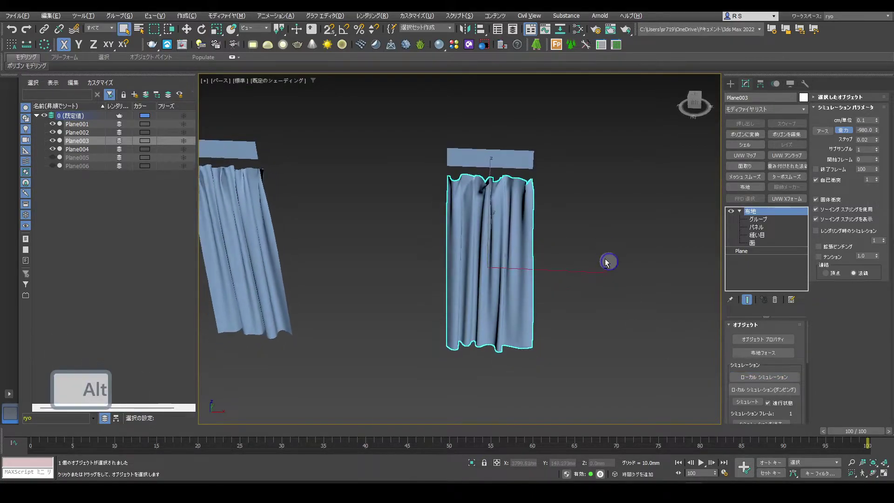
pyautogui.middleClick(611, 235)
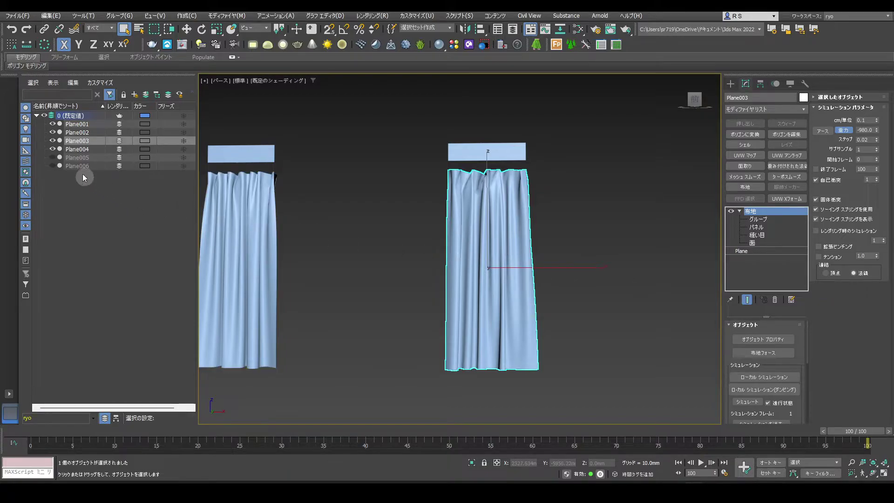
# Hide the earlier curtain planes and leave Plane005 and Plane006 visible.
pyautogui.click(55, 163)
pyautogui.click(58, 130)
pyautogui.click(57, 137)
pyautogui.click(55, 144)
pyautogui.click(62, 156)
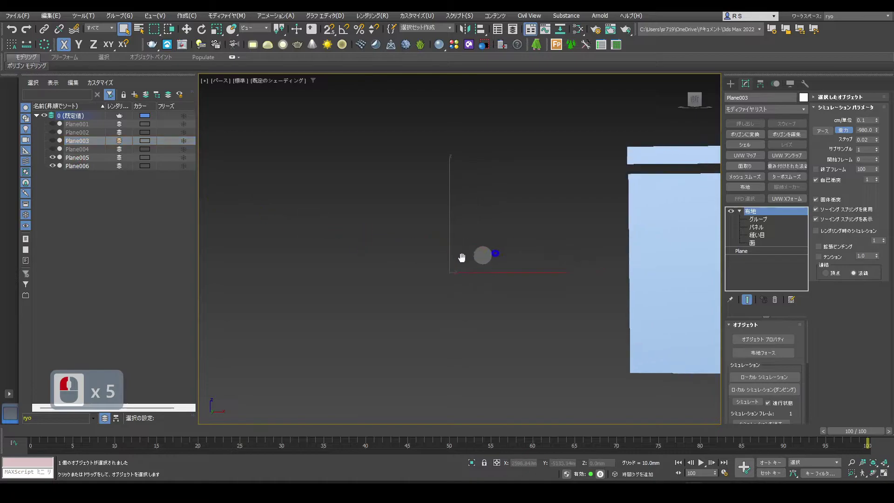
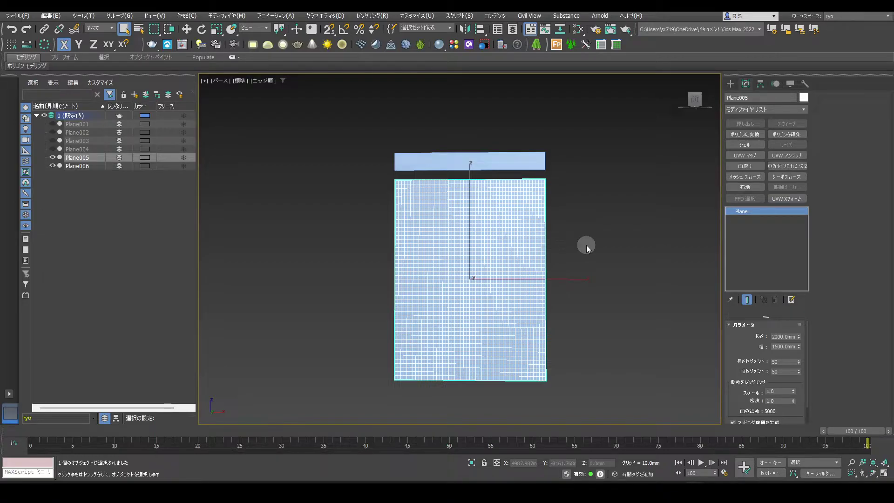
# Add a Cloth modifier to Plane005 and make its top-edge vertices a group.
pyautogui.click(752, 193)
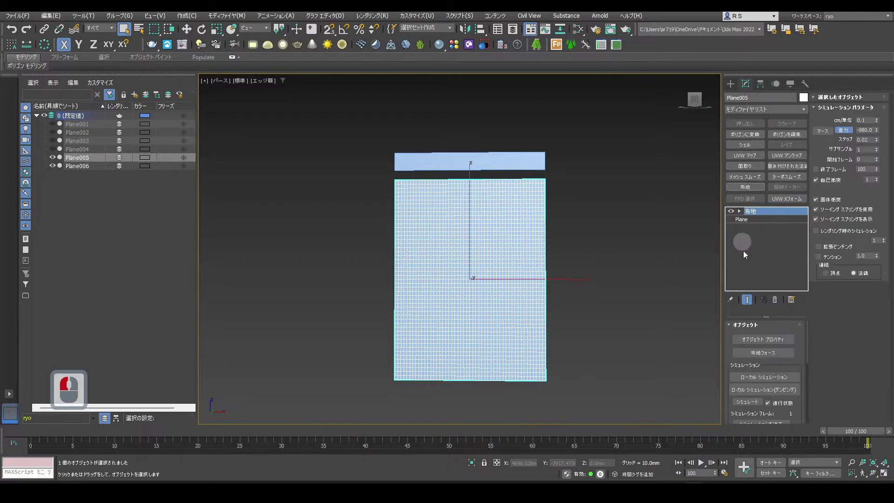
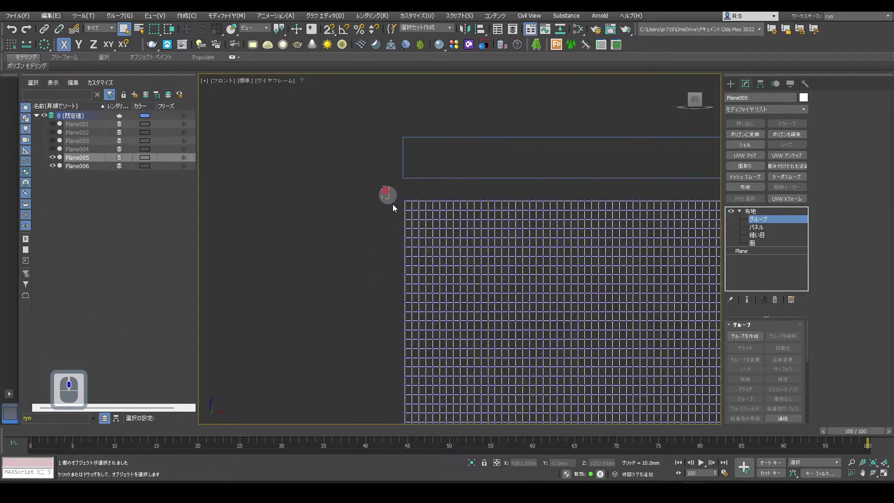
pyautogui.click(411, 239)
pyautogui.click(636, 236)
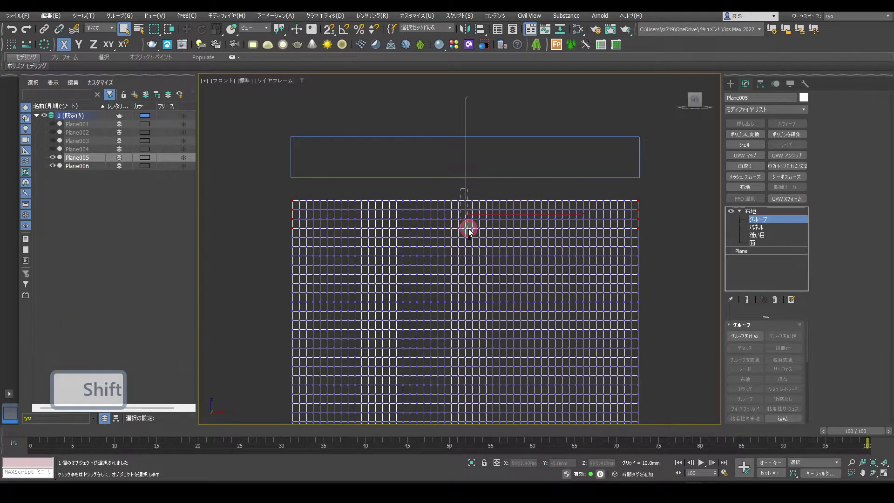
pyautogui.click(471, 234)
pyautogui.click(368, 235)
pyautogui.click(415, 238)
pyautogui.click(528, 234)
pyautogui.click(750, 340)
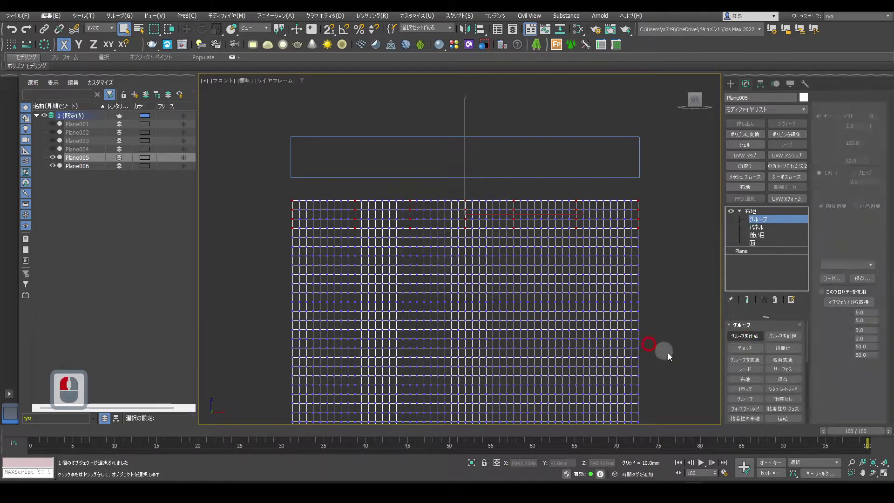
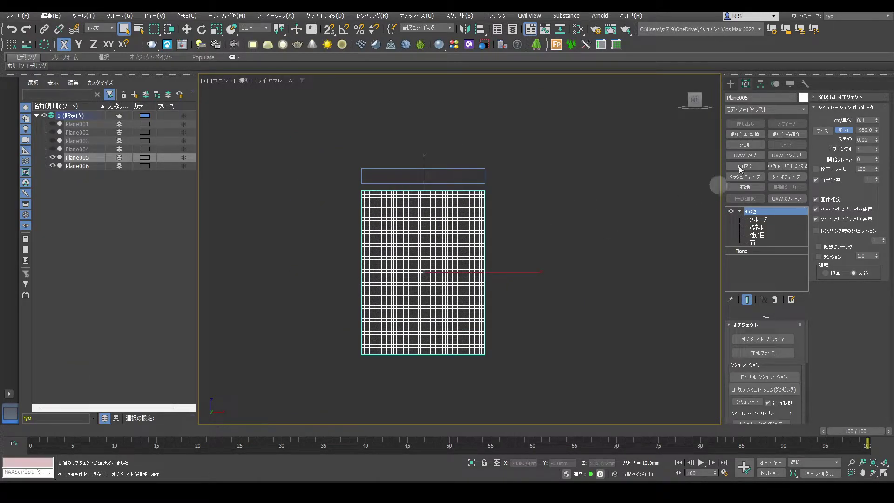
# Create a Wind force space warp to the left of the Plane005 curtain.
pyautogui.moveTo(734, 85); pyautogui.dragTo(796, 102)
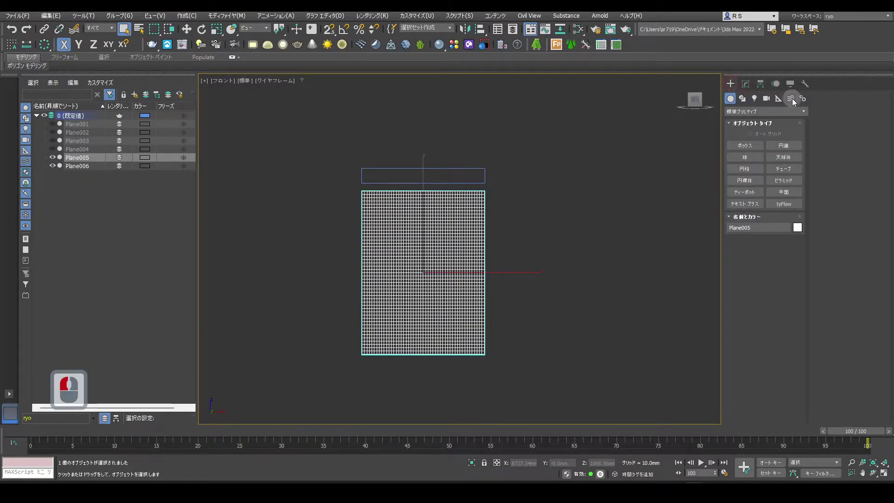
pyautogui.click(796, 102)
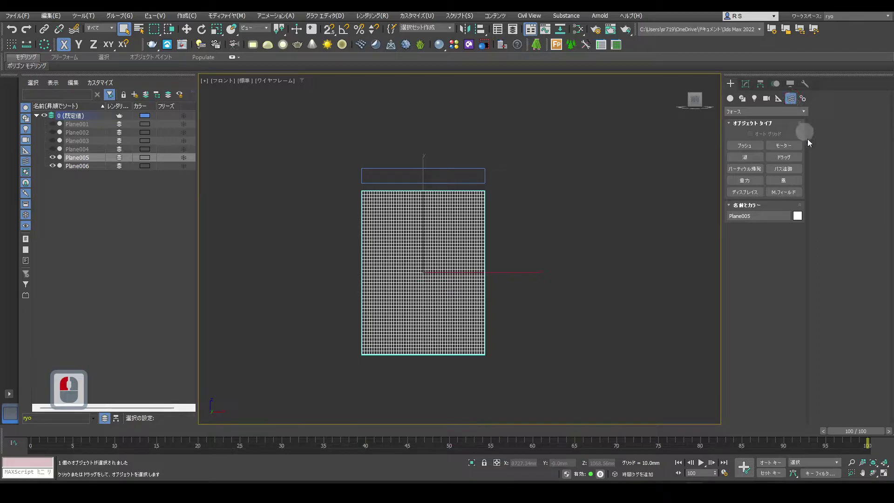
pyautogui.moveTo(799, 184); pyautogui.dragTo(345, 302)
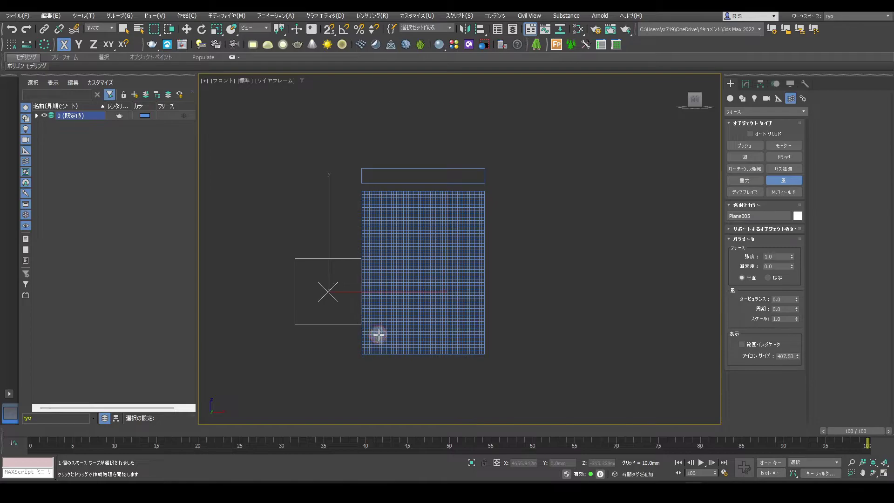
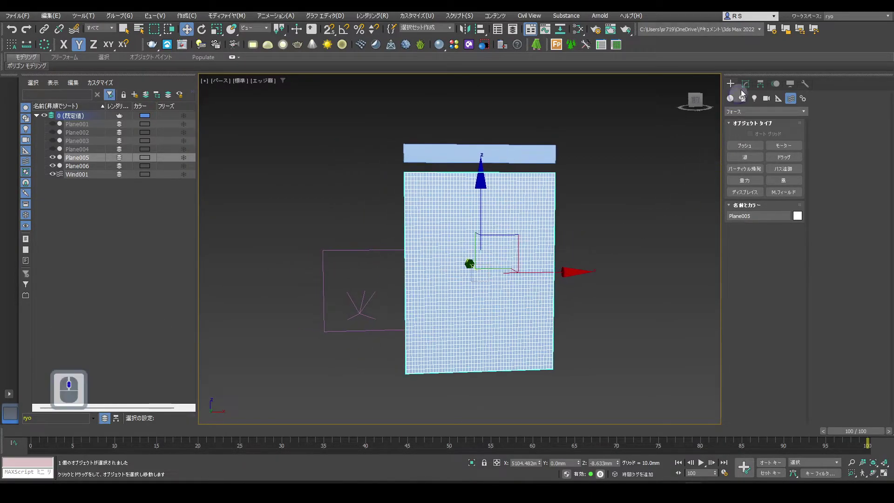
# Group the cloth's lower-left vertices as Group002 and drive it with the Wind001 force field.
pyautogui.moveTo(749, 89); pyautogui.dragTo(682, 172)
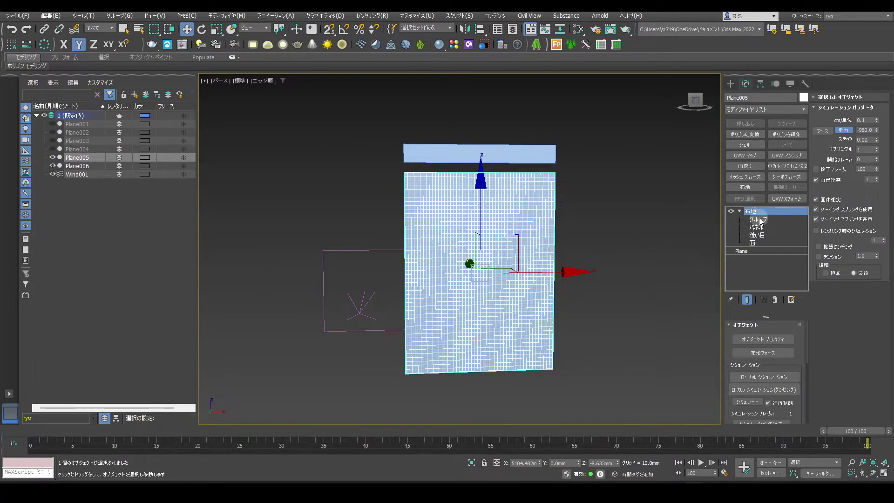
pyautogui.moveTo(763, 224); pyautogui.dragTo(665, 304)
pyautogui.middleClick(601, 295)
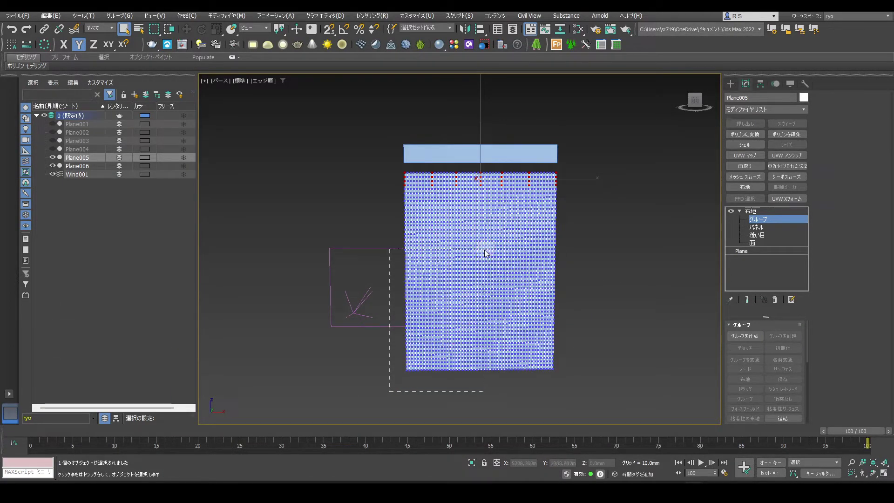
pyautogui.click(487, 257)
pyautogui.moveTo(619, 331); pyautogui.dragTo(733, 335)
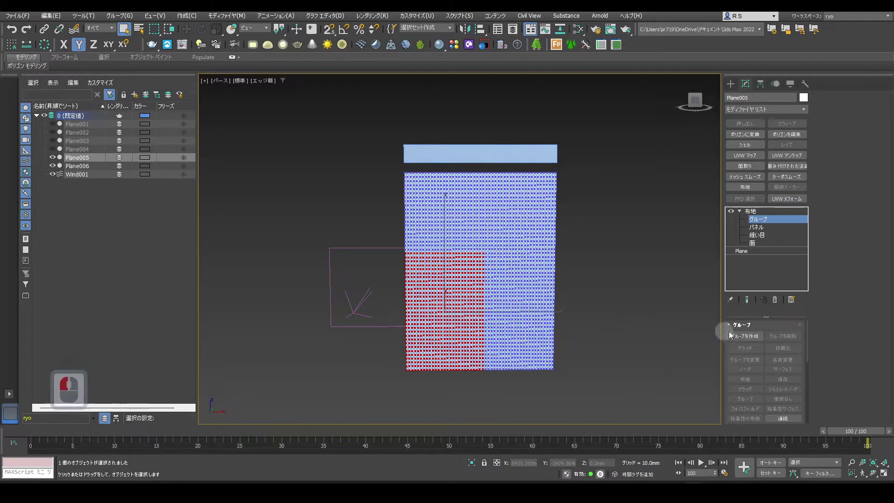
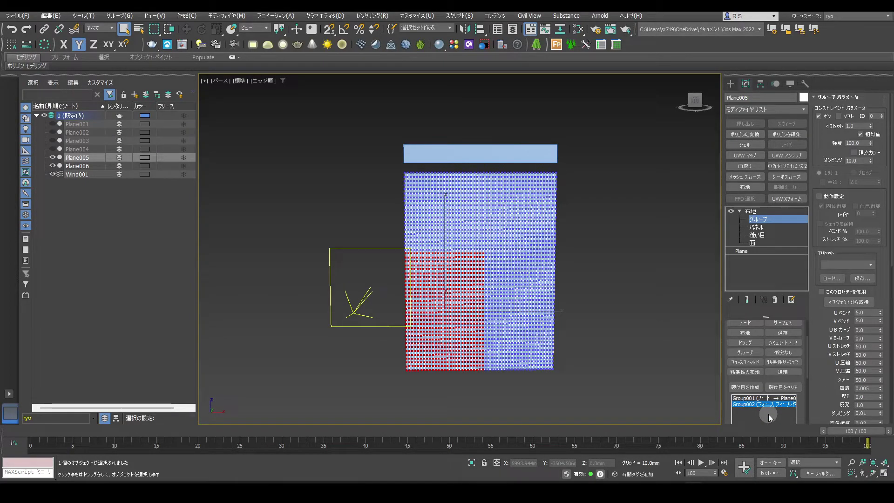
pyautogui.moveTo(755, 215); pyautogui.dragTo(778, 335)
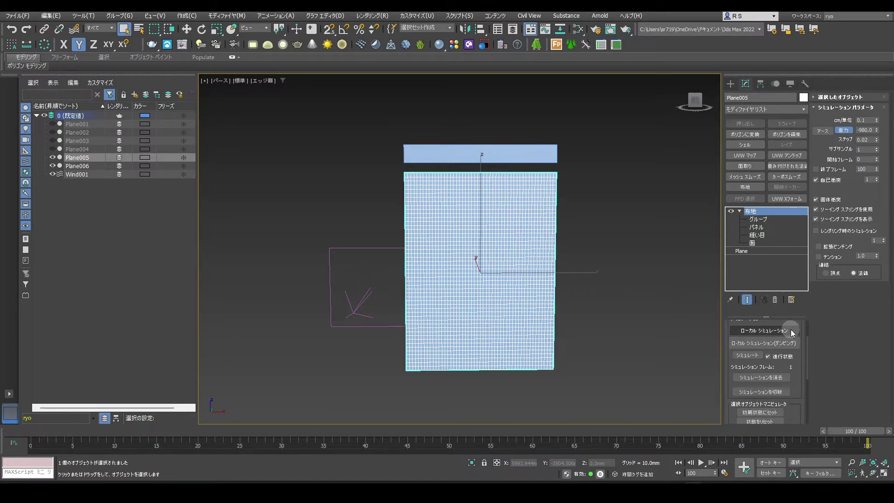
# Run Simulate Local so Plane005 drapes into a pleated curtain.
pyautogui.click(795, 333)
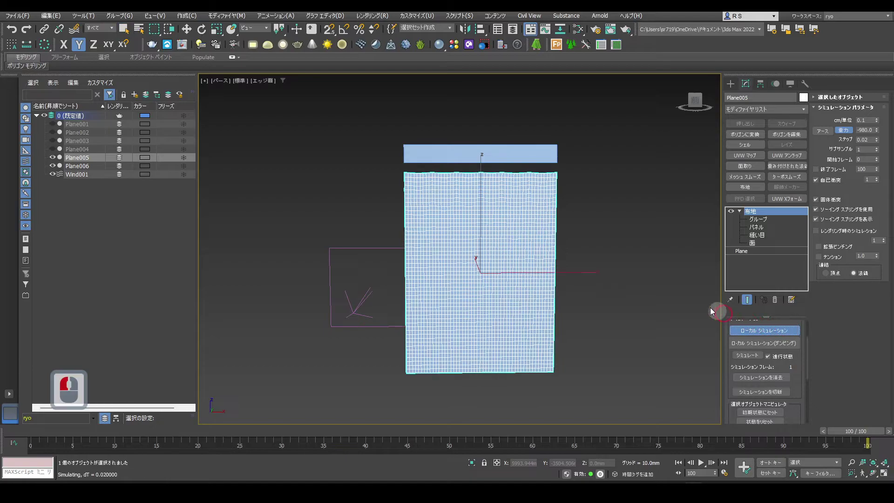
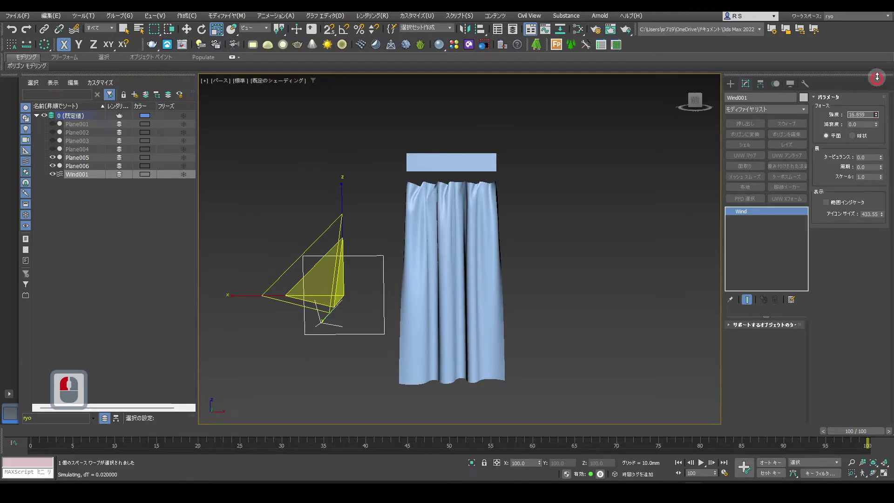
# Raise Wind001 Strength to about 29 so the curtain blows sideways.
pyautogui.click(882, 72)
pyautogui.middleClick(582, 210)
pyautogui.middleClick(602, 225)
pyautogui.middleClick(593, 220)
pyautogui.press('q')
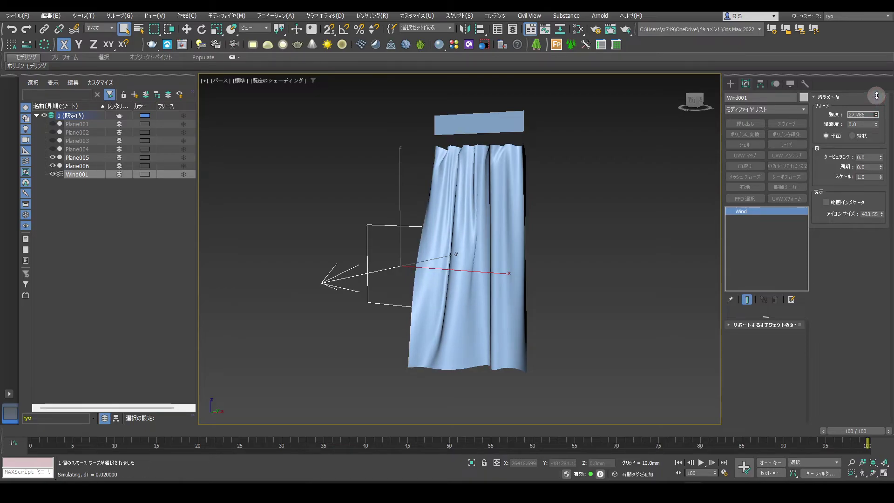
pyautogui.click(880, 98)
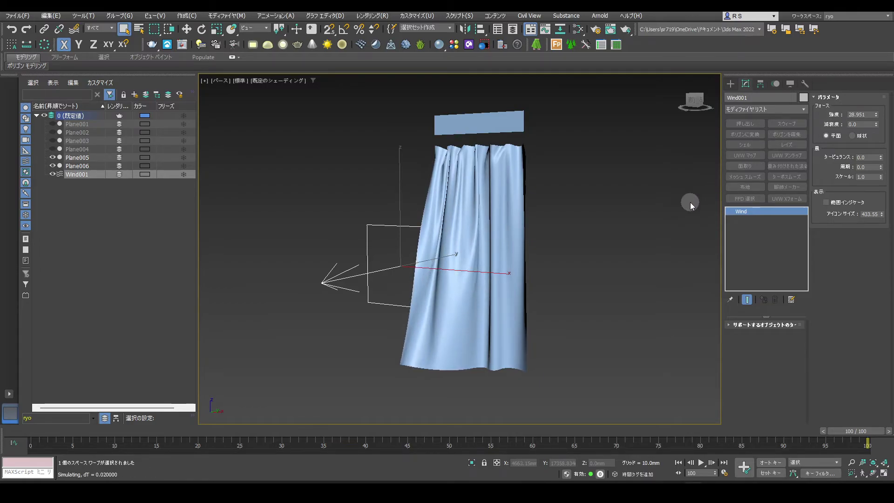
# Stop the cloth simulation and deselect everything to show the finished curtains.
pyautogui.press('Escape')
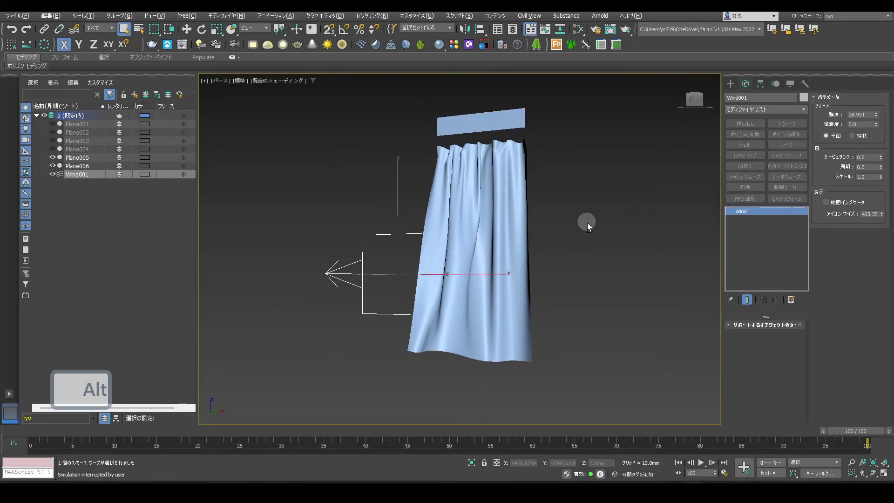
pyautogui.middleClick(592, 231)
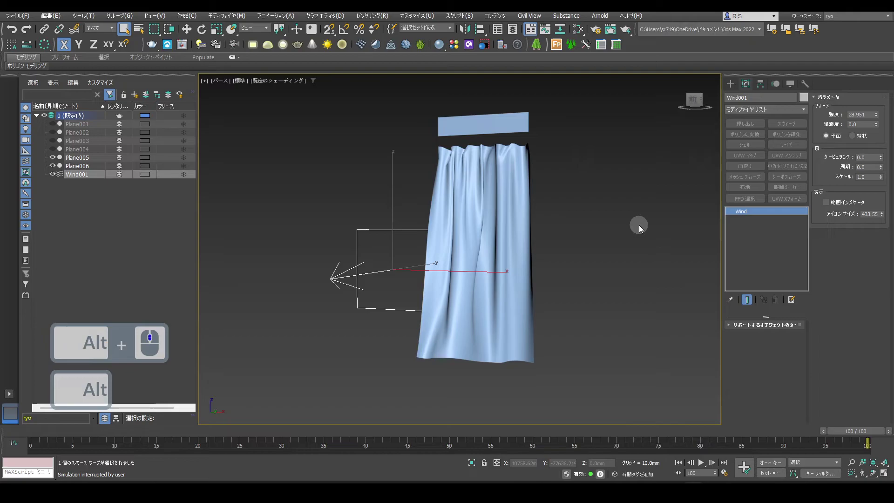
pyautogui.click(642, 228)
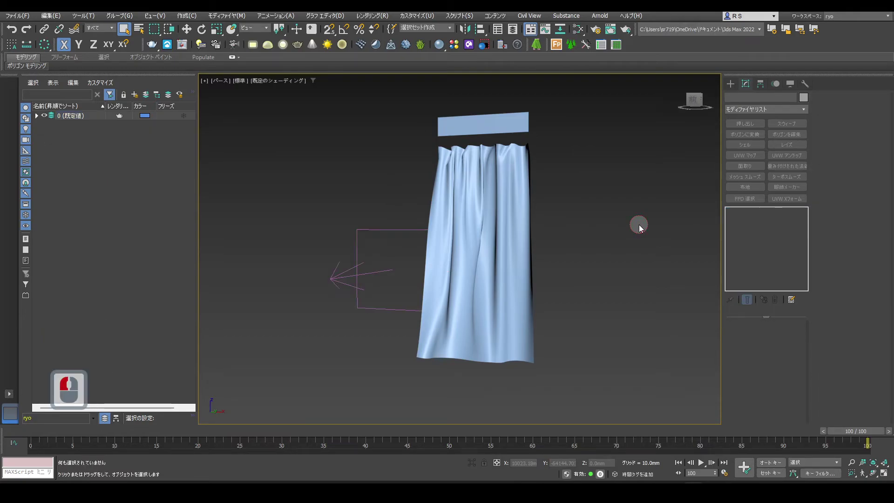